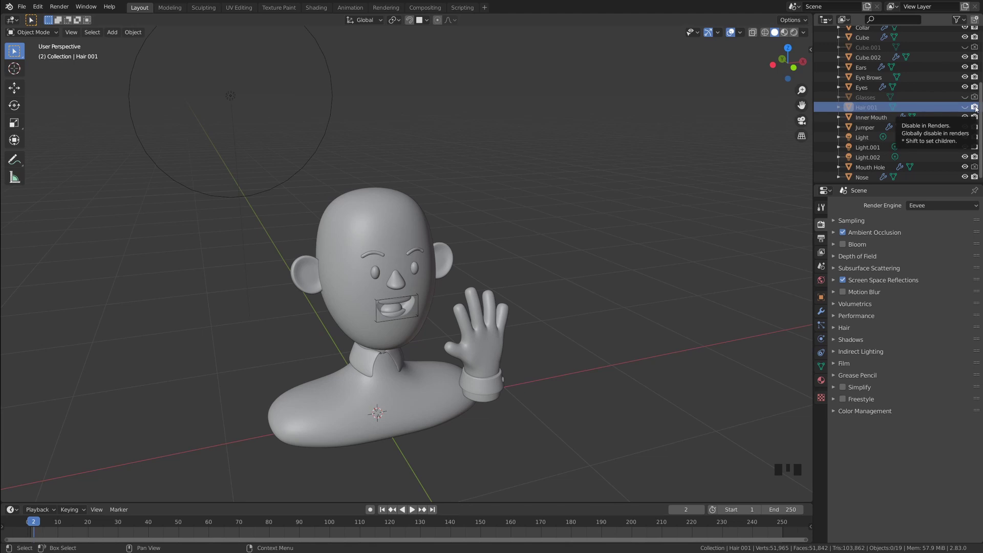
Step: Hide Hair.001 from the viewport and renders, leaving the bald head, and inspect it
click(977, 108)
click(634, 206)
middle_click(602, 213)
scroll(down, 3)
drag(469, 226, 474, 218)
scroll(up, 3)
drag(490, 216, 477, 223)
scroll(down, 3)
middle_click(480, 225)
scroll(down, 3)
drag(488, 227, 497, 231)
scroll(up, 3)
Step: Switch to Front Orthographic view and recentre the character's head in the viewport
click(599, 275)
key(h)
click(583, 268)
drag(545, 261, 494, 262)
scroll(up, 3)
drag(493, 256, 588, 269)
key(`)
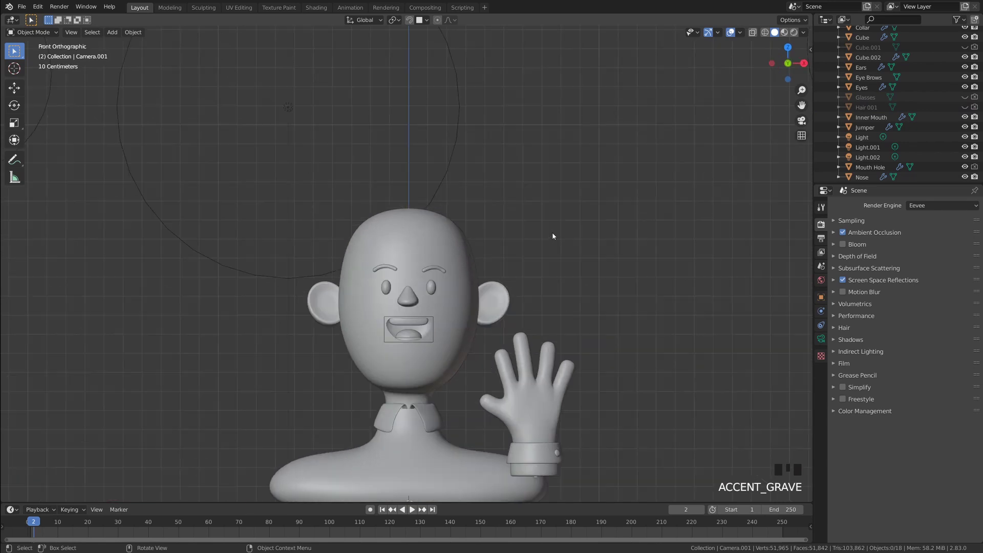
drag(519, 225, 387, 212)
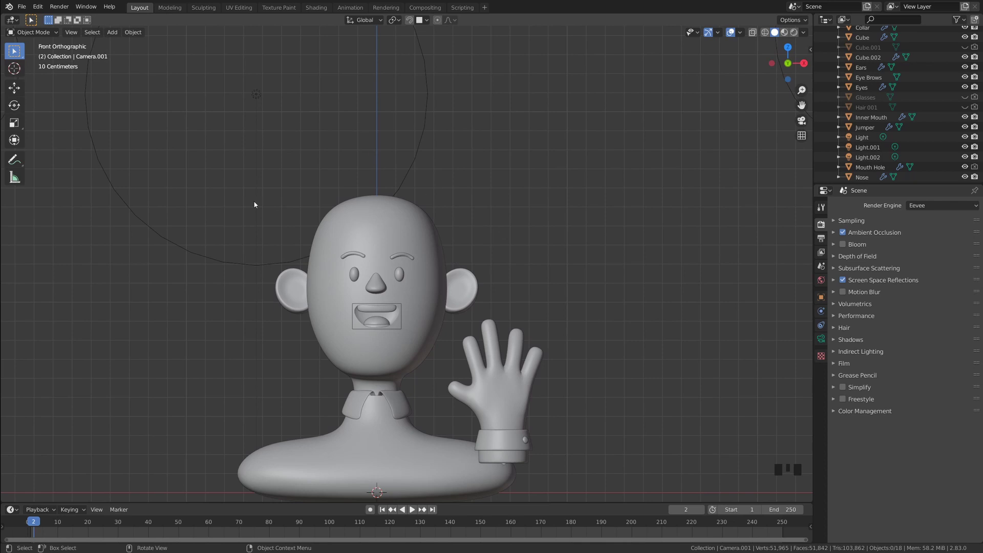
drag(488, 232, 454, 200)
Step: Add a new cube (Cube.003), shrink it to about half size and raise it above the head
key(shift+a)
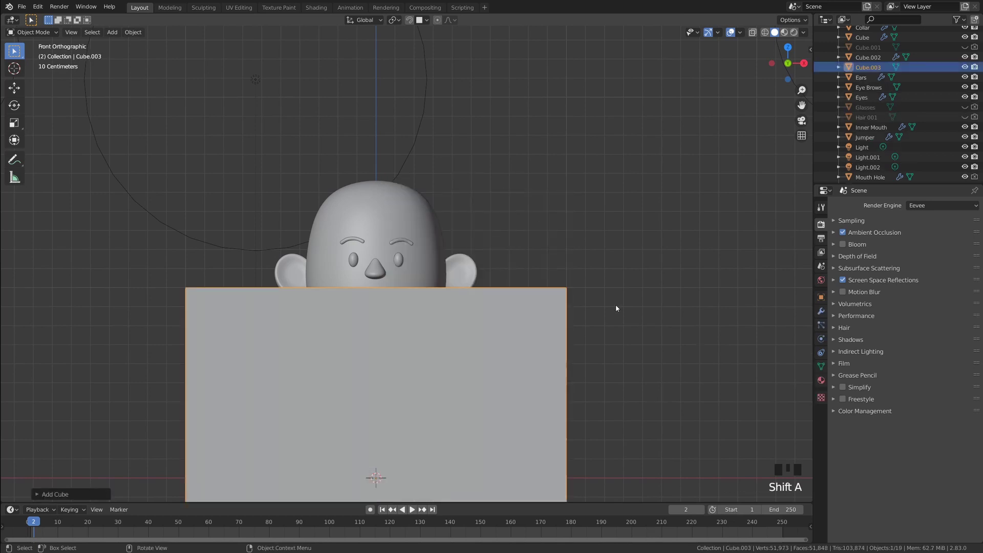
key(g)
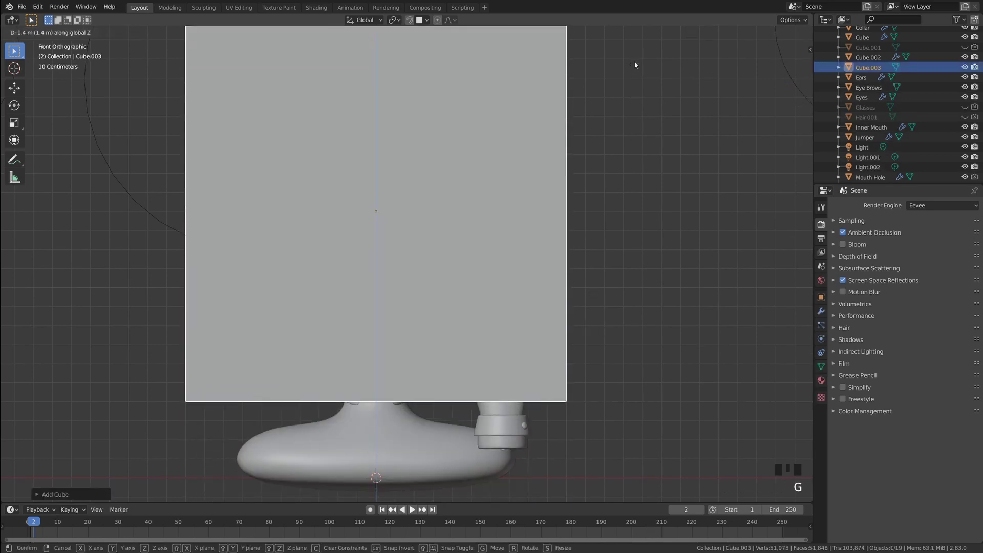
key(s)
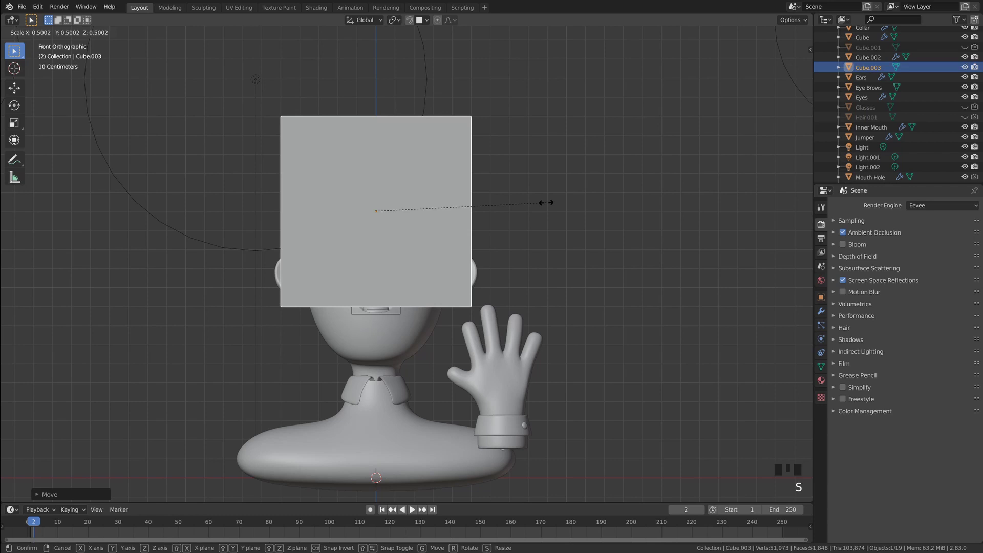
key(g)
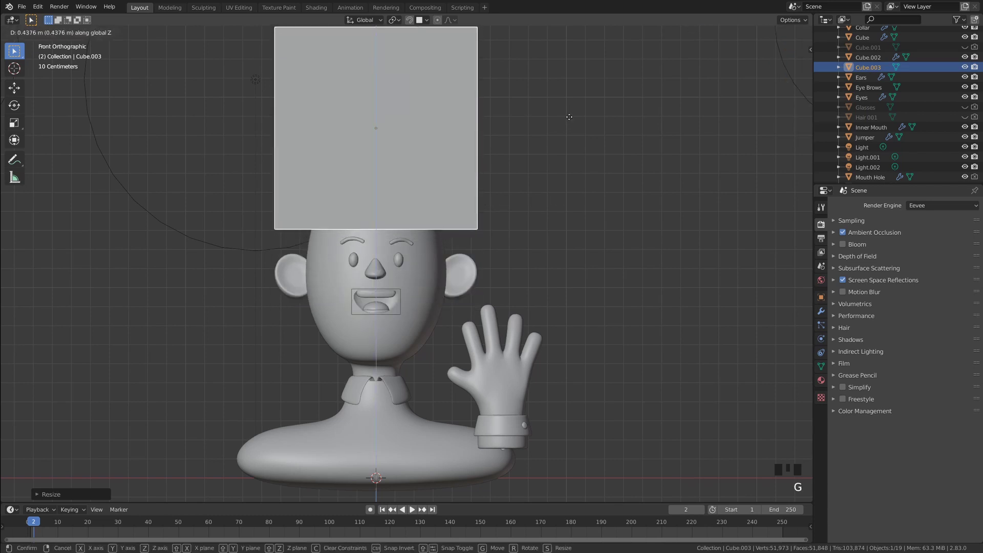
Step: Squash the cube vertically into a flat slab resting on top of the head
drag(570, 137, 678, 175)
key(s)
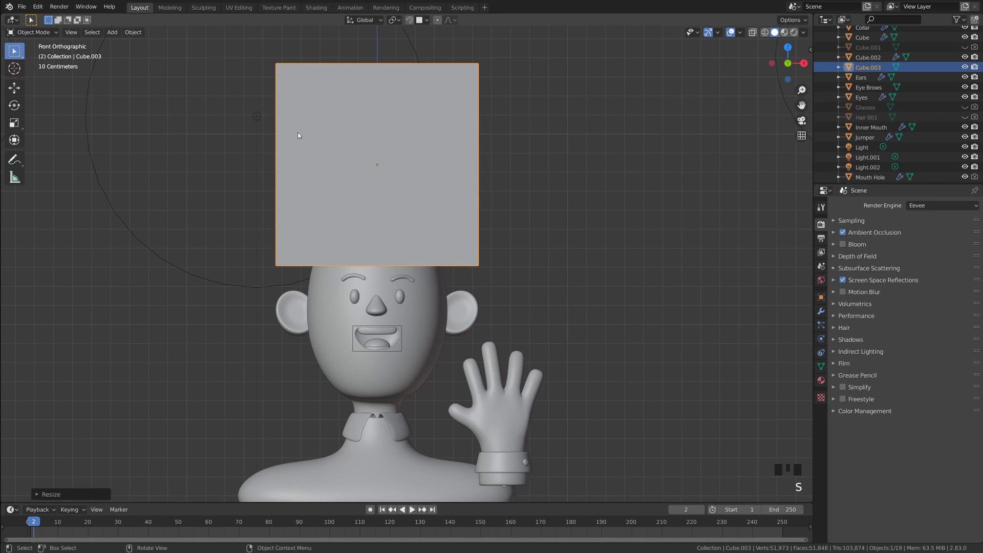
key(s)
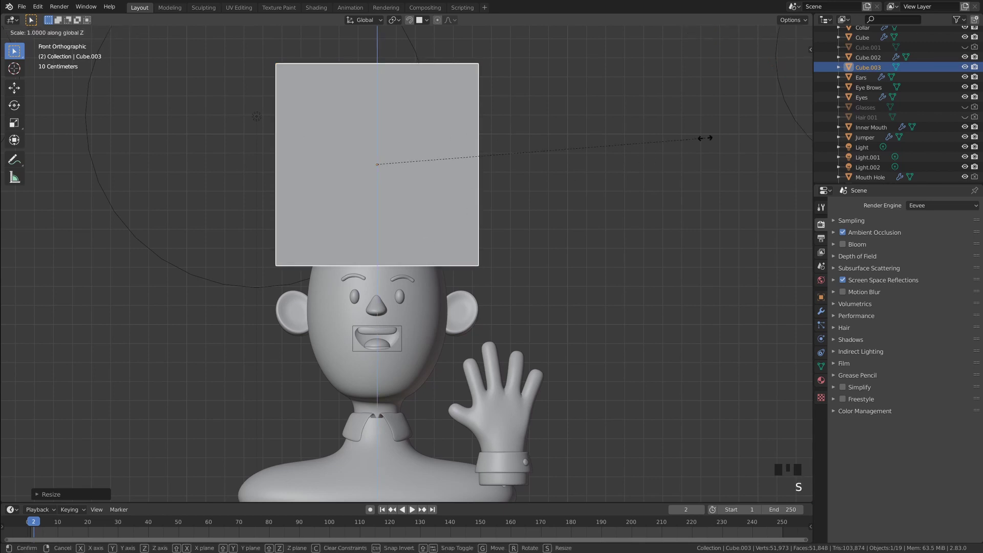
key(g)
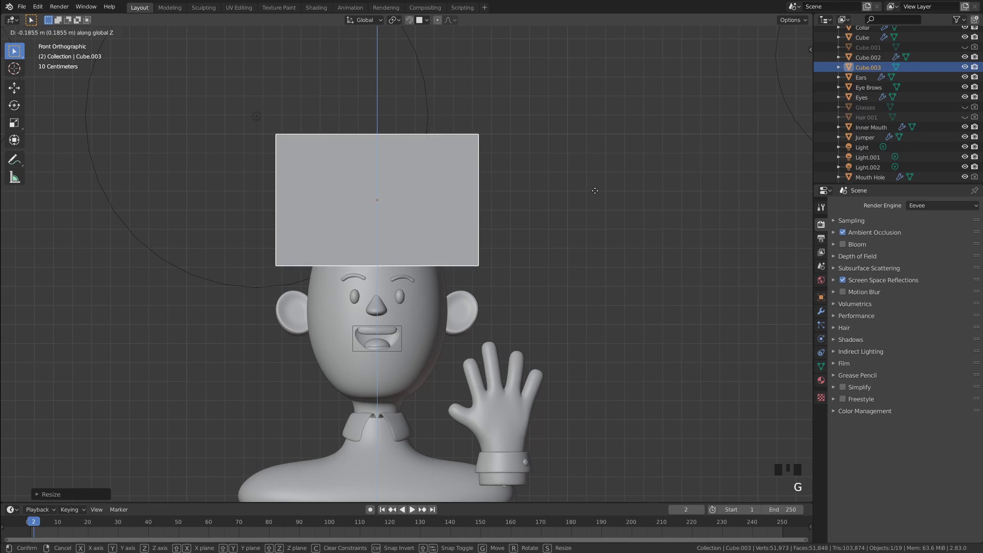
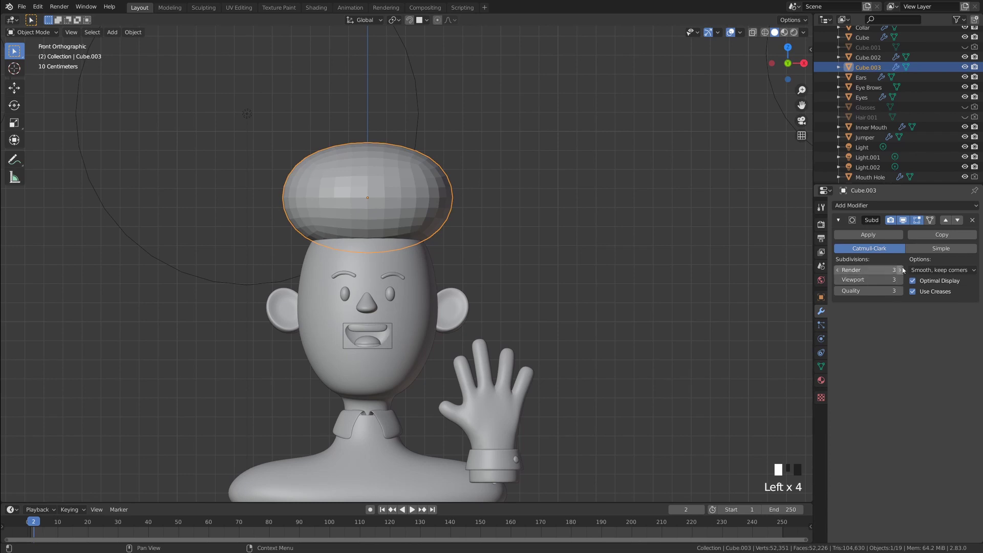
Step: Enlarge the three-level subdivided hair cap into a bigger rounded puffy mass and check it
key(s)
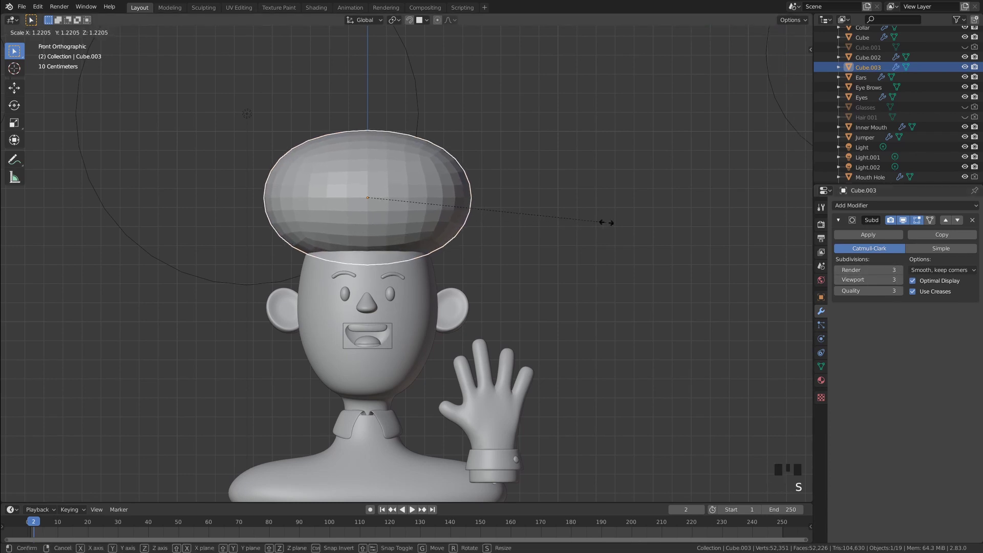
drag(543, 247, 540, 249)
drag(501, 250, 490, 247)
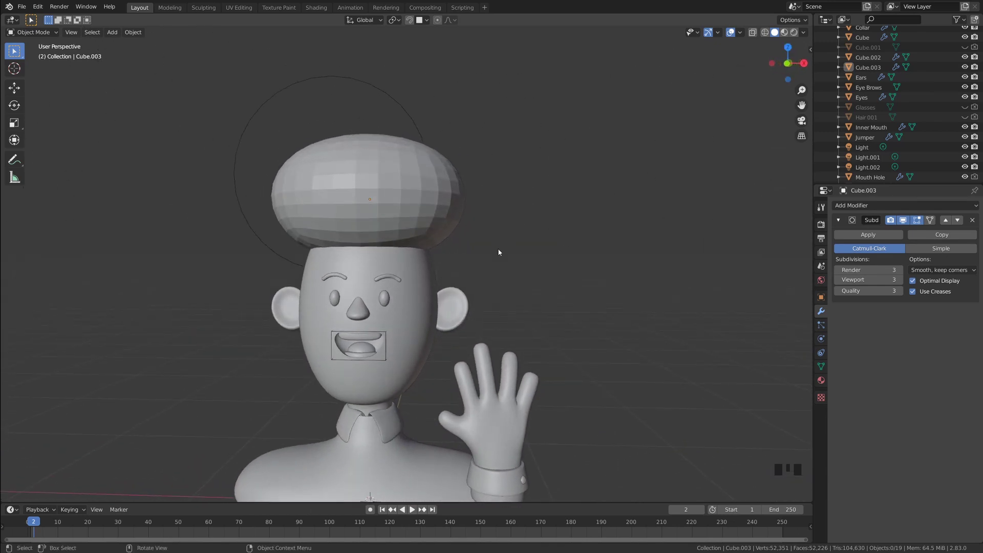
drag(508, 256, 504, 256)
Step: Return to front view centred on the hair cap, ready for mesh editing
key(`)
drag(460, 224, 433, 225)
click(432, 225)
scroll(up, 3)
drag(442, 229, 446, 251)
Step: In Edit Mode, cut three vertical edge loops across the hair block's width
key(Tab)
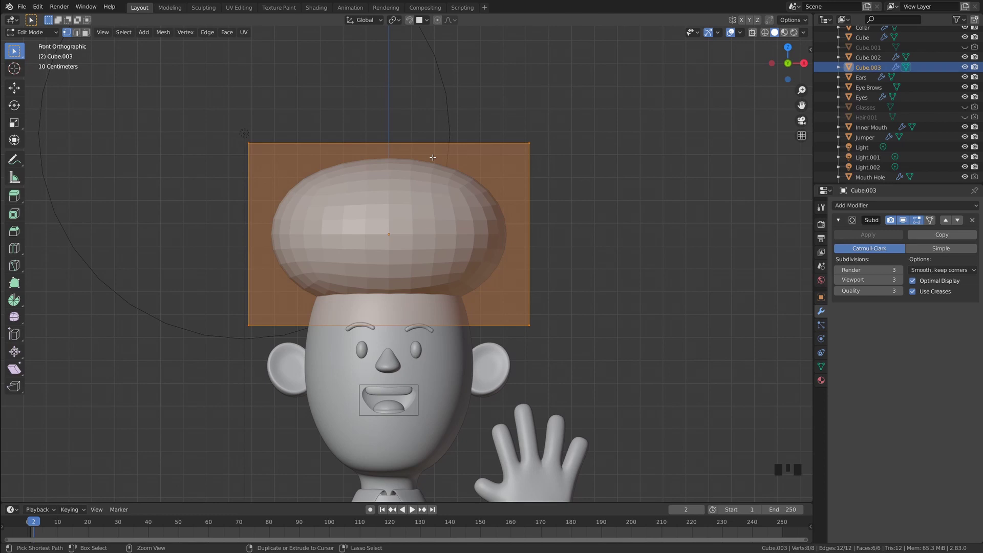
key(ctrl+r)
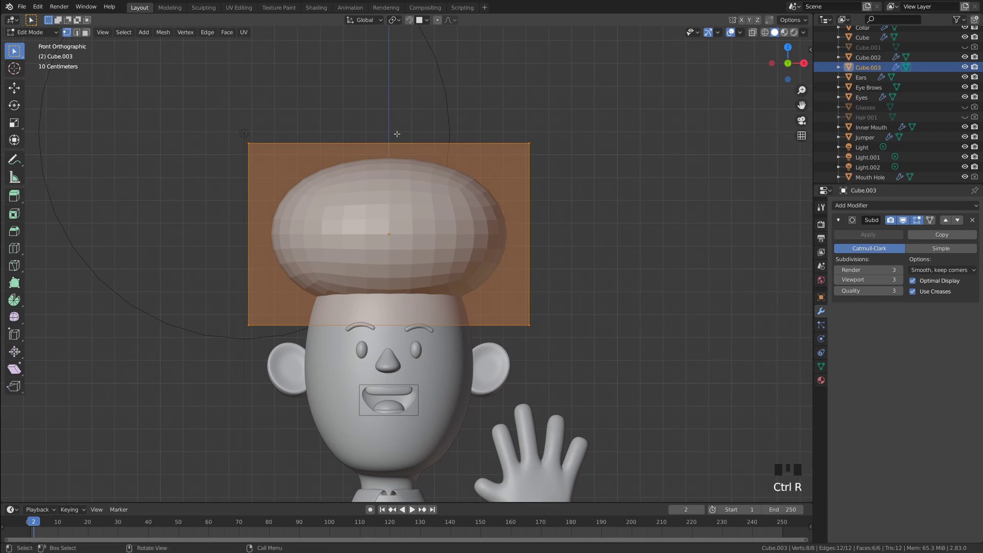
key(ctrl+r)
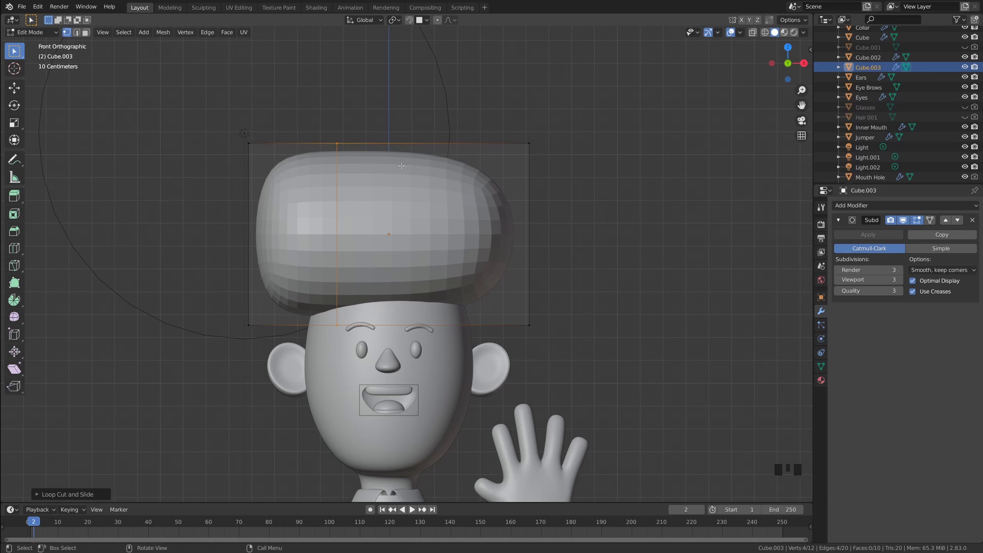
key(ctrl+r)
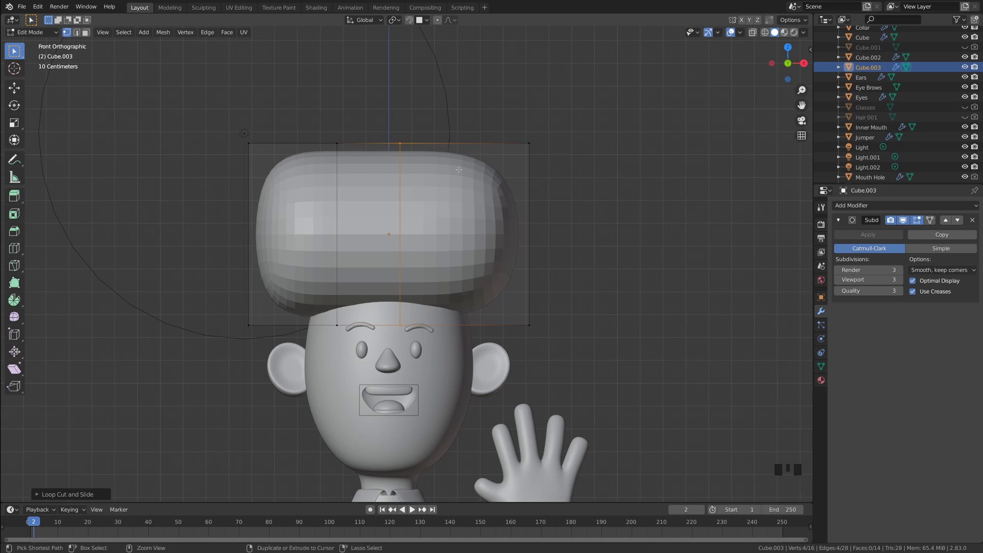
key(ctrl+r)
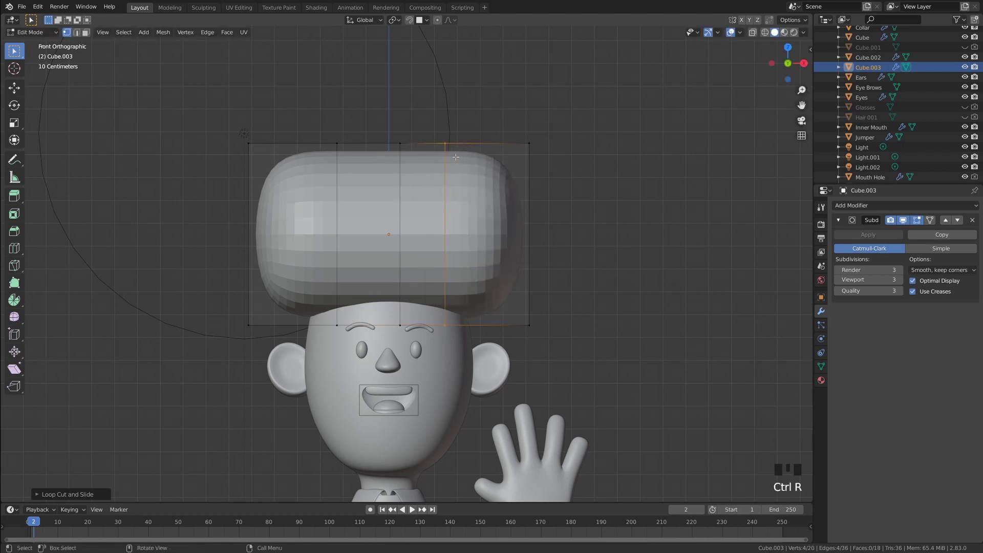
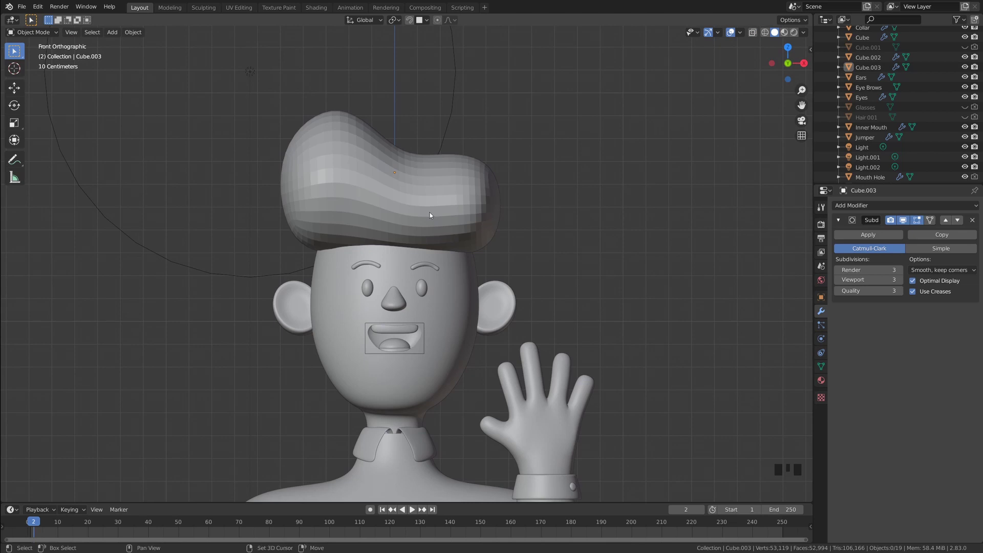
Step: Switch to Right Orthographic view and select the hair mass
drag(441, 214, 446, 218)
key(`)
drag(527, 223, 509, 239)
key(`)
drag(435, 197, 437, 227)
click(437, 227)
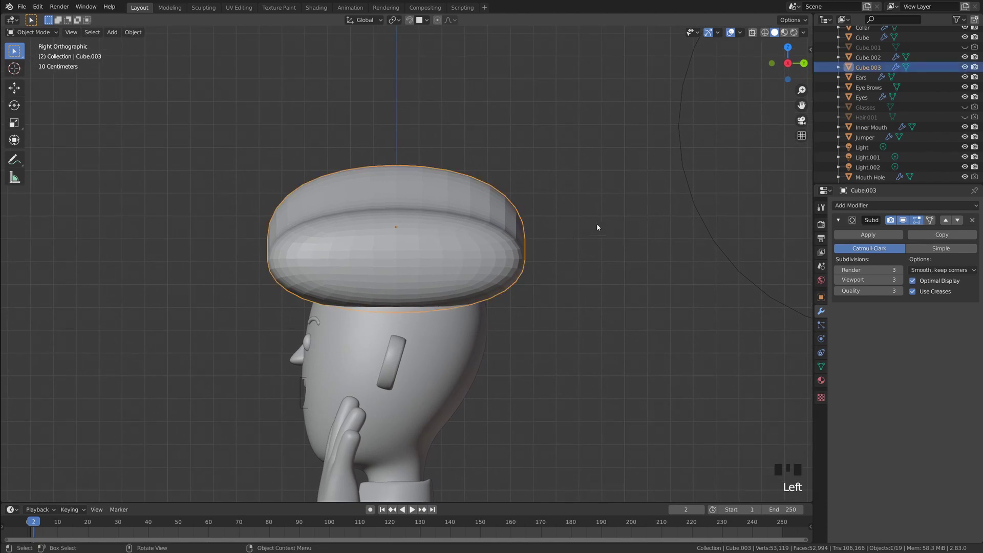
Step: Scale the hair narrower along Y to match the head's depth, then orbit to verify
key(s)
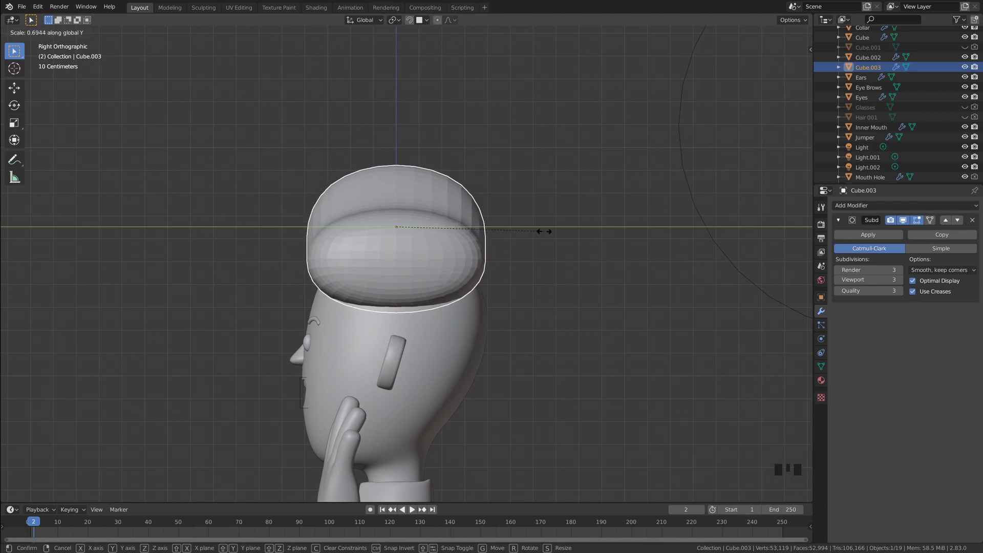
click(539, 269)
drag(517, 264, 460, 269)
click(459, 269)
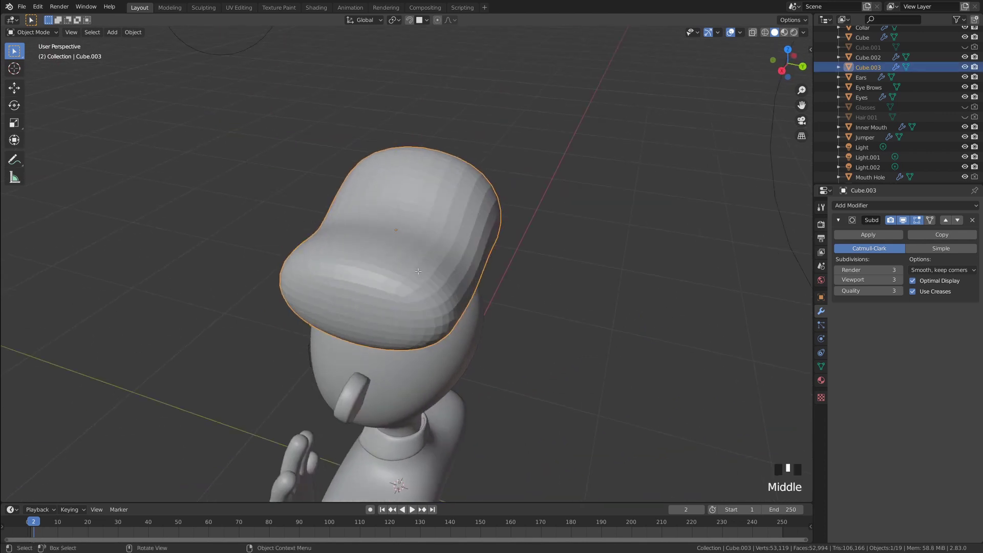
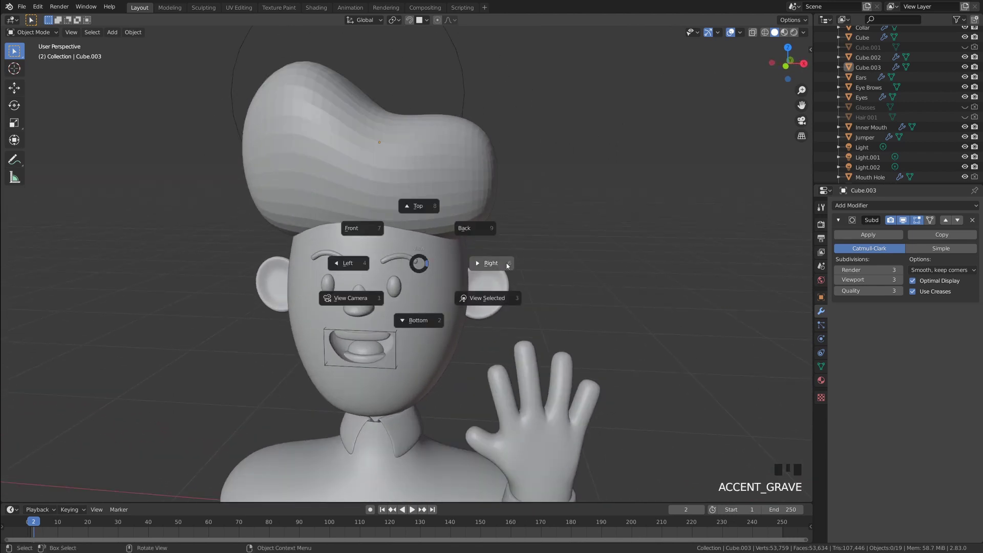
Step: Add a new subdivided cube, shrink it and move it to the side of the head above the ear
drag(415, 260, 416, 274)
scroll(up, 3)
right_click(400, 261)
scroll(down, 3)
scroll(up, 3)
key(shift+a)
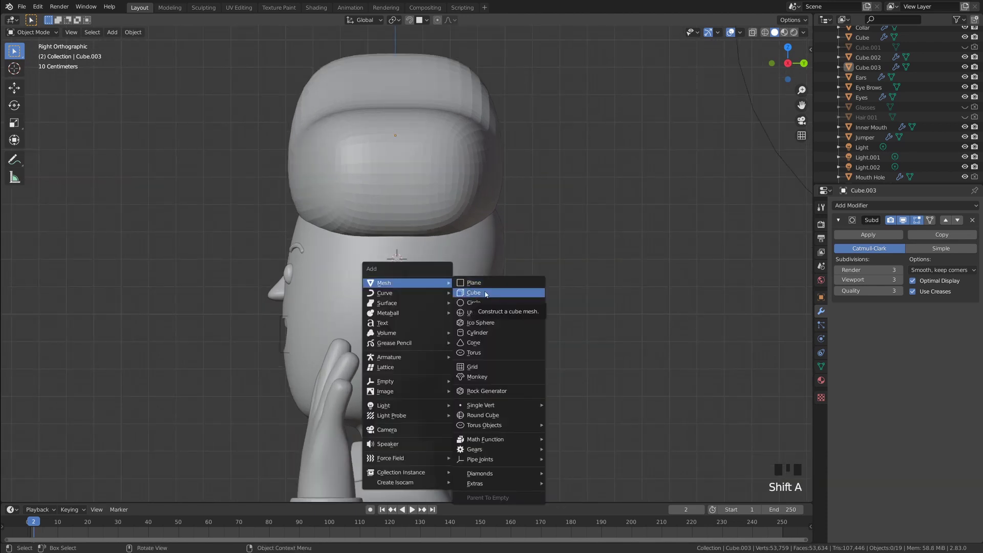
key(s)
drag(884, 208, 511, 254)
scroll(up, 3)
scroll(down, 3)
Step: Stretch the side piece taller and narrower (S Y, S Z) in right ortho view and start a loop cut
key(s)
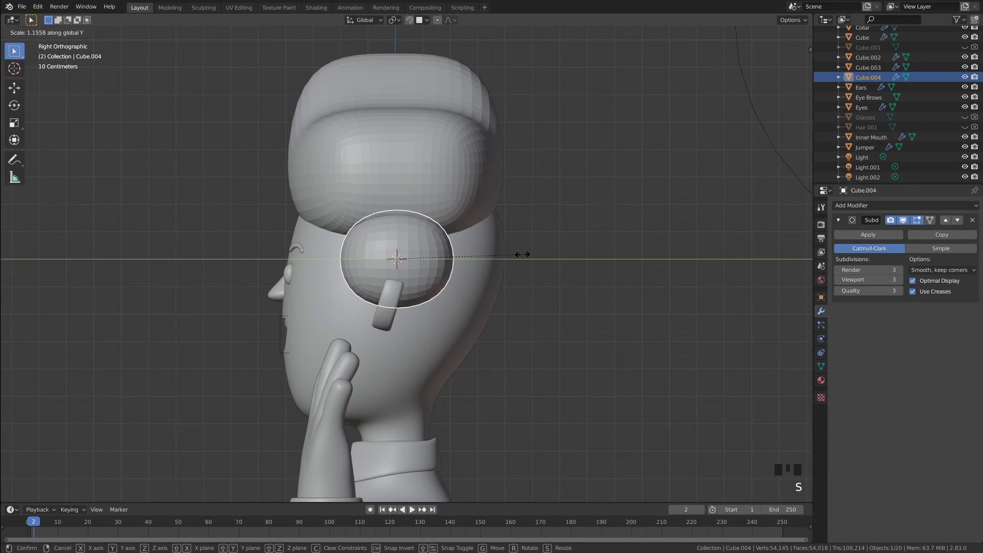
key(s)
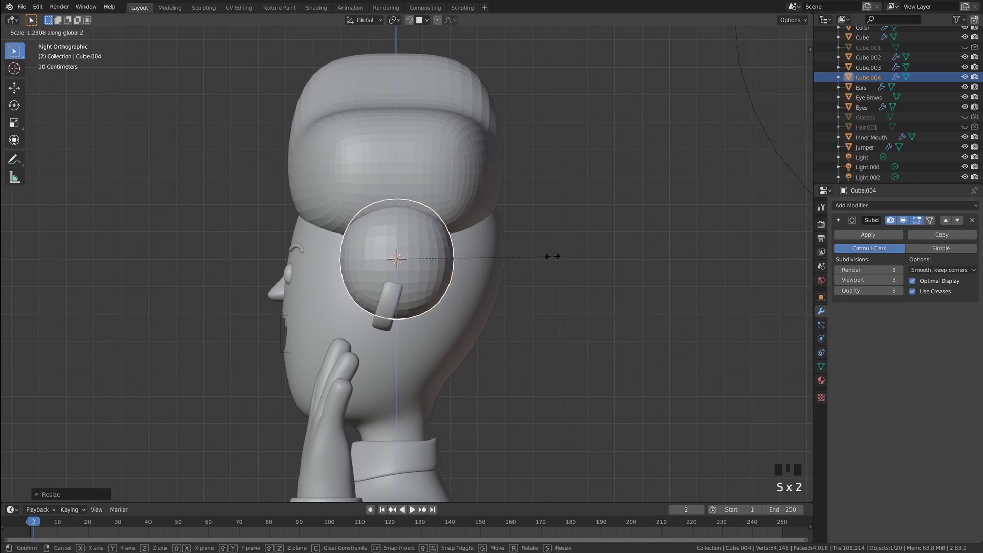
scroll(up, 3)
key(`)
drag(534, 260, 505, 254)
key(Tab)
key(ctrl+r)
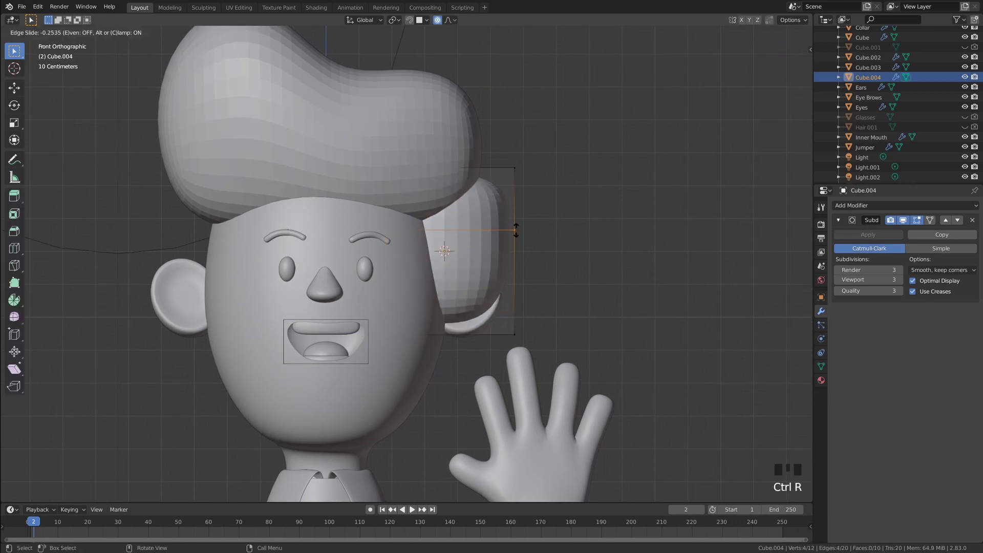
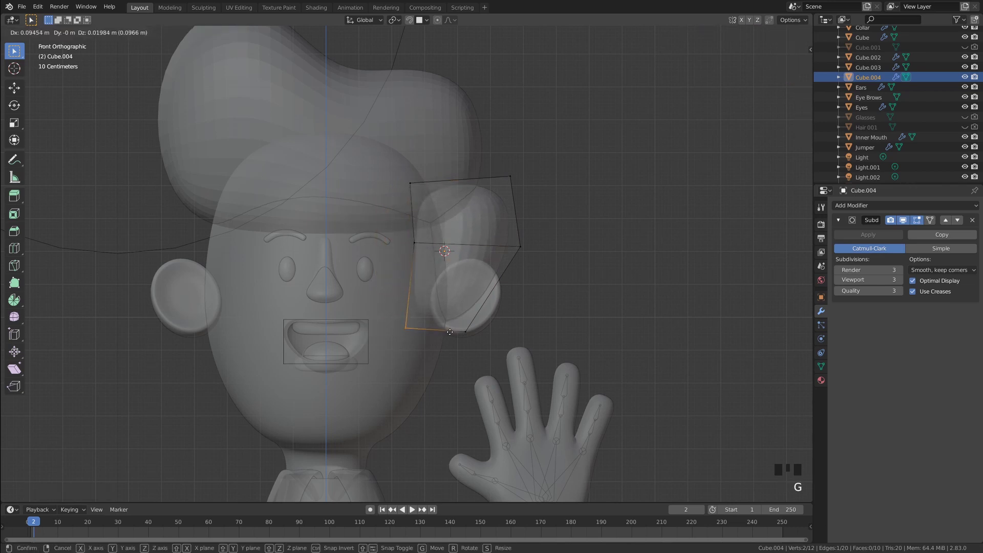
Step: Leave Edit Mode, toggle X-ray and review the tapered side-hair patch from front and side views
key(Tab)
click(594, 241)
middle_click(585, 232)
scroll(down, 3)
key(alt+z)
drag(571, 222, 490, 226)
key(`)
scroll(up, 3)
click(456, 269)
scroll(down, 3)
scroll(up, 3)
Step: Scale in the bottom vertices so the side hair piece tapers toward its lower edge
key(Tab)
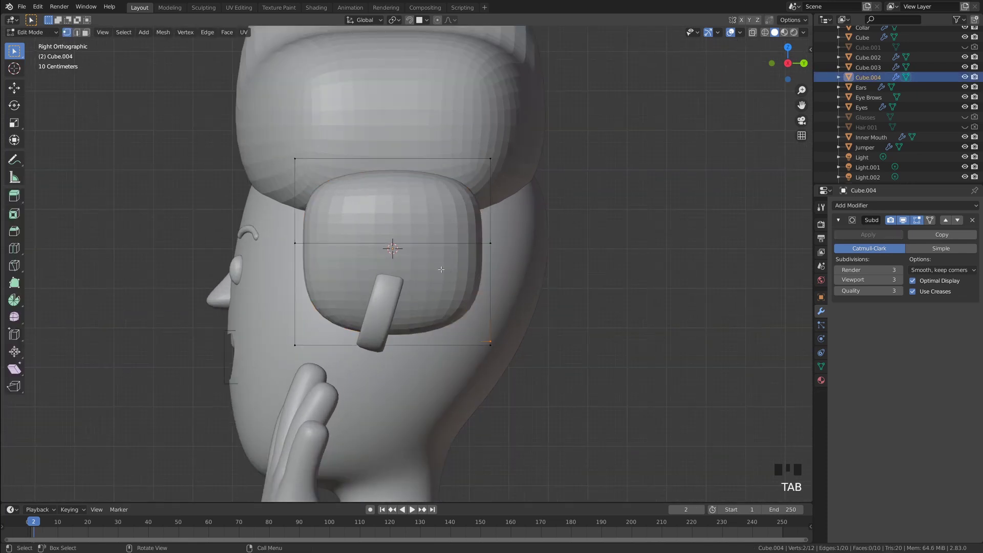
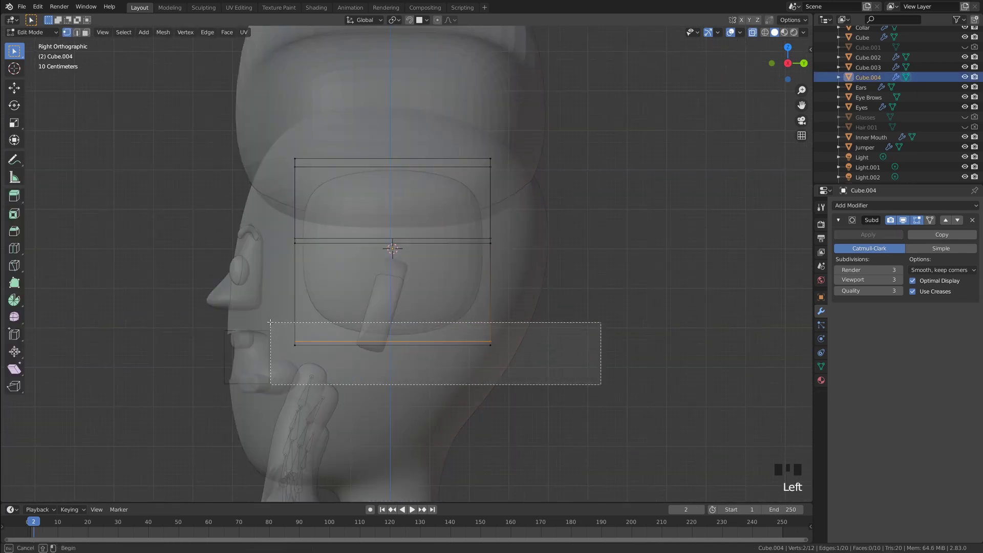
key(s)
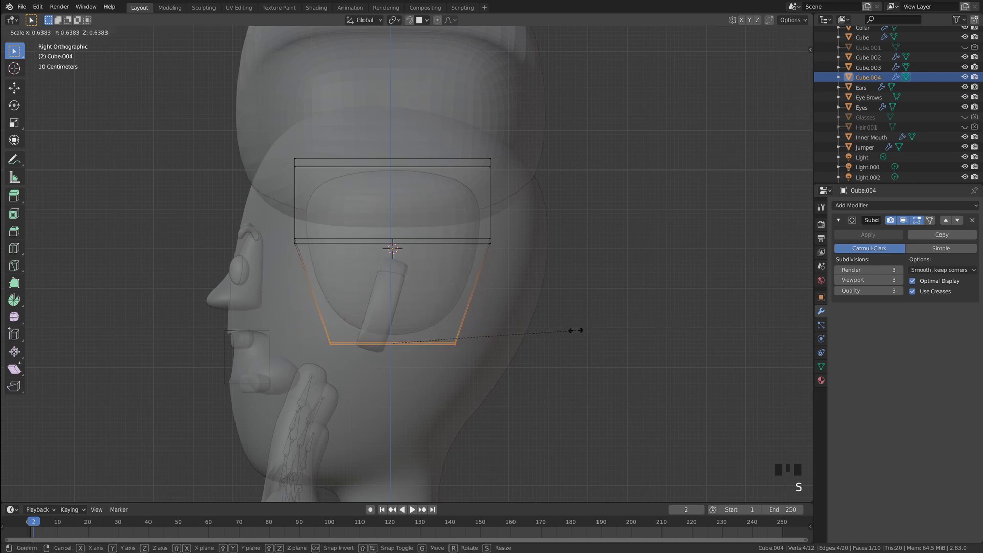
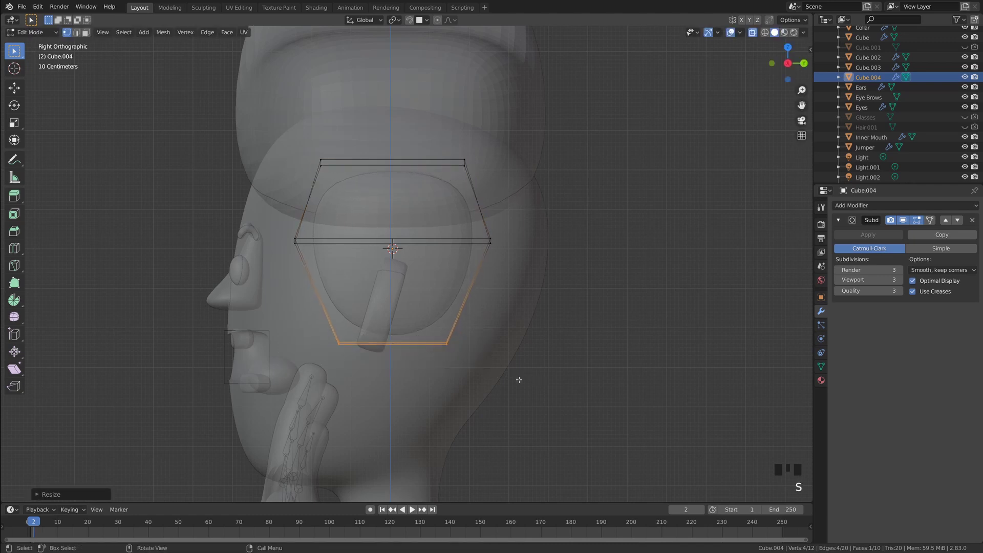
key(Tab)
key(alt+z)
Step: Add a Mirror modifier along X to the side-hair piece in the Modifier properties
click(582, 349)
drag(535, 341, 586, 348)
scroll(down, 3)
drag(564, 343, 557, 338)
scroll(up, 3)
drag(525, 335, 521, 336)
scroll(down, 3)
drag(501, 334, 508, 334)
scroll(up, 3)
drag(488, 321, 485, 334)
scroll(down, 3)
click(439, 244)
middle_click(494, 263)
Step: Set Base as the Mirror Object so sideburns appear on both sides, and view from behind
scroll(up, 3)
drag(870, 208, 974, 400)
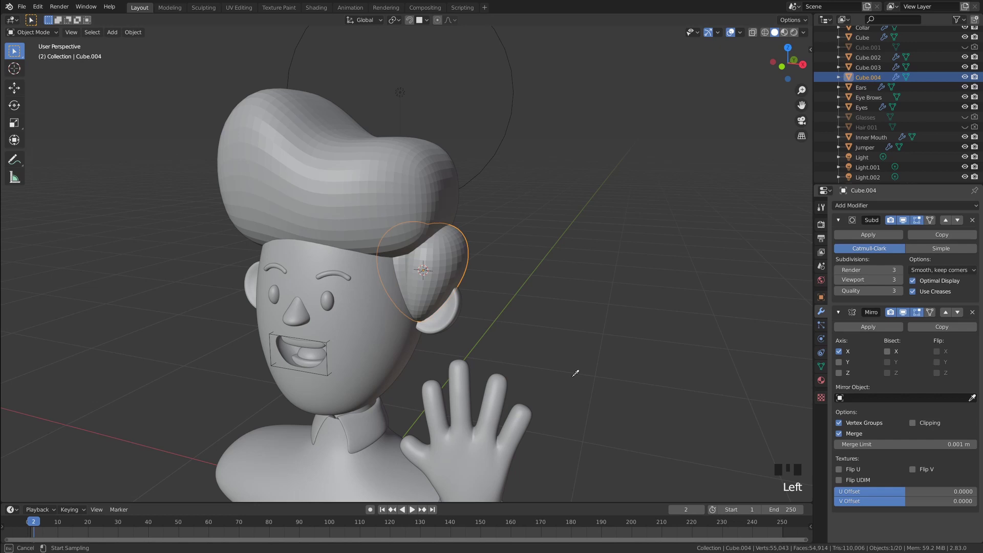
click(539, 340)
drag(520, 327, 464, 276)
key(`)
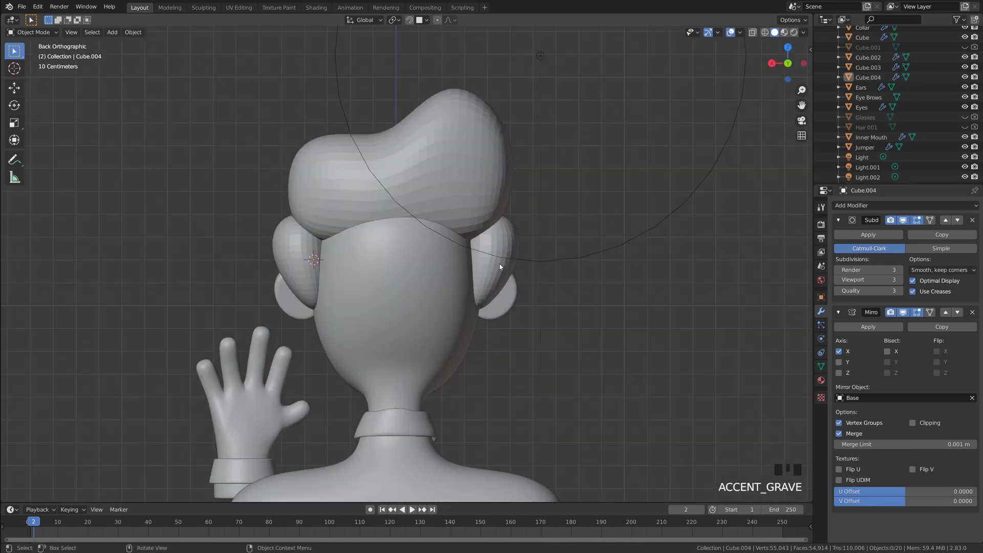
Step: Create a new hair cube (Cube.005), shrink it and move it behind the head
drag(423, 272, 397, 252)
right_click(397, 252)
scroll(up, 3)
key(shift+a)
key(s)
drag(866, 207, 599, 305)
drag(599, 306, 660, 310)
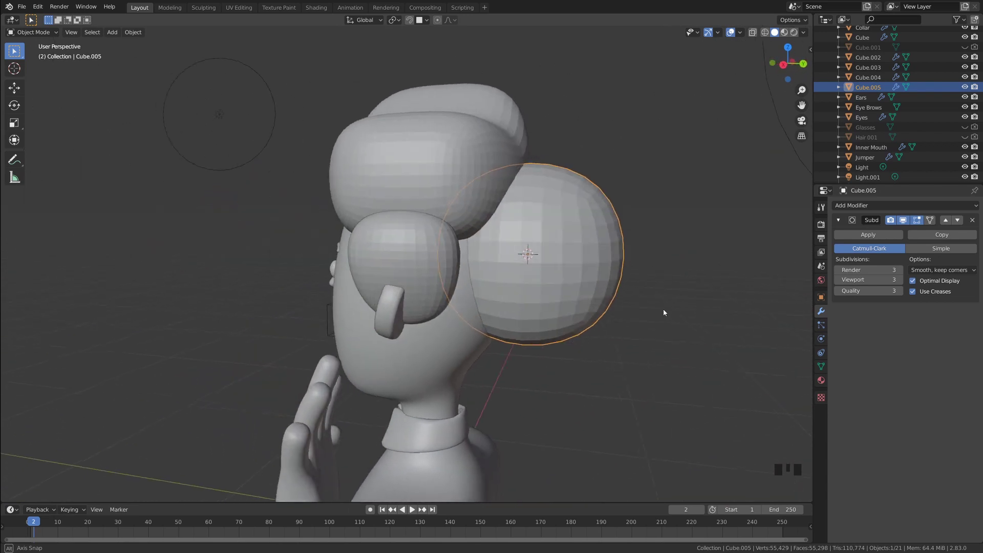
Step: In side view flatten the back piece front-to-back, add an edge loop, then resize it sideways
key(`)
drag(678, 301, 683, 258)
key(s)
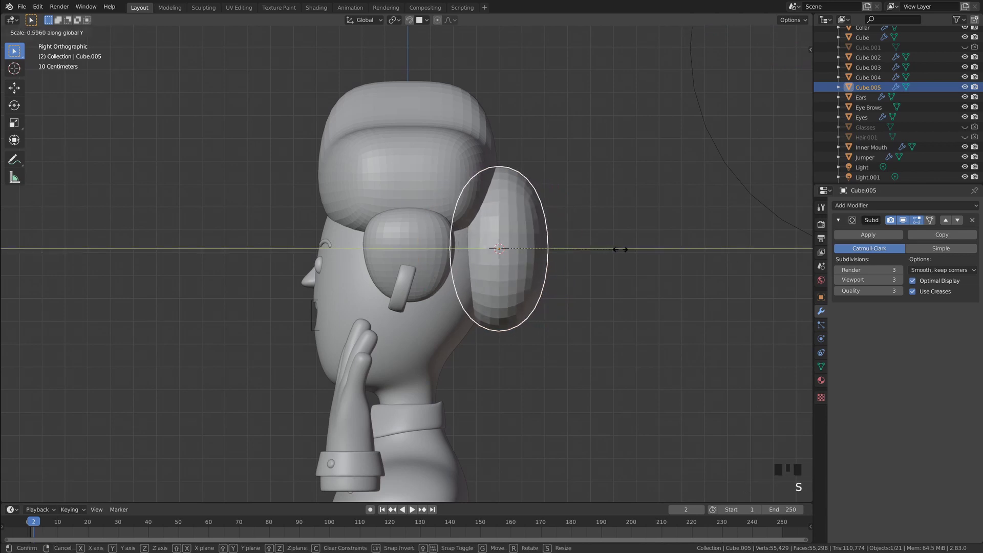
key(Tab)
key(ctrl+r)
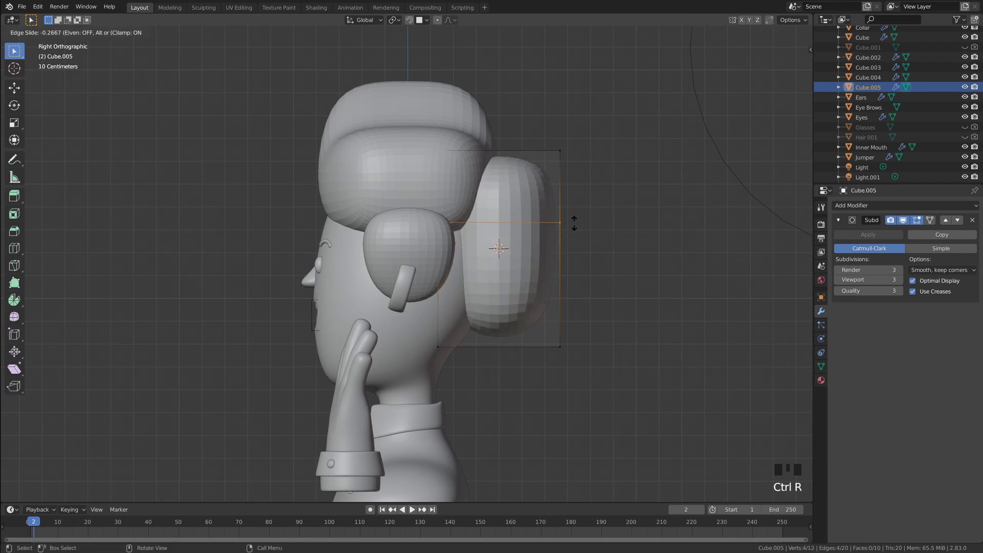
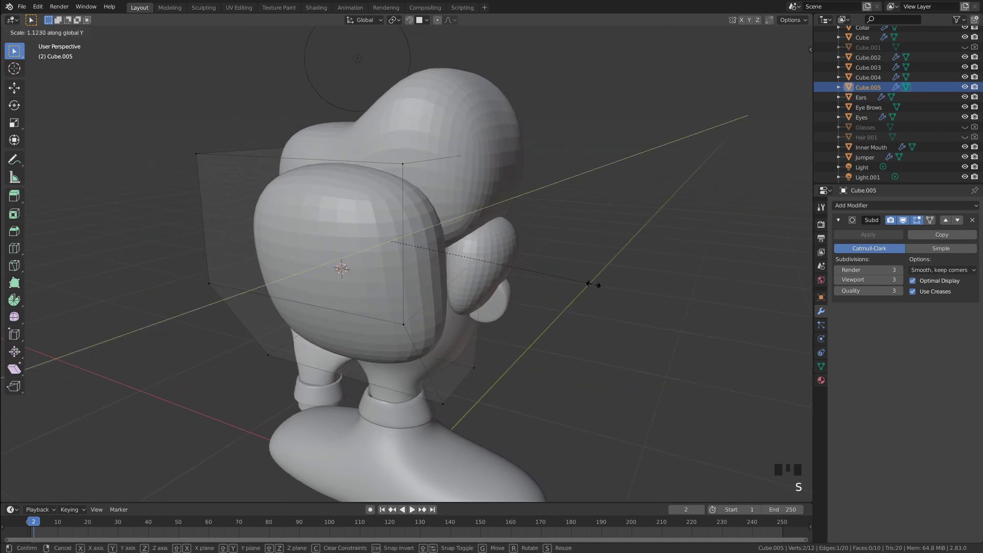
key(s)
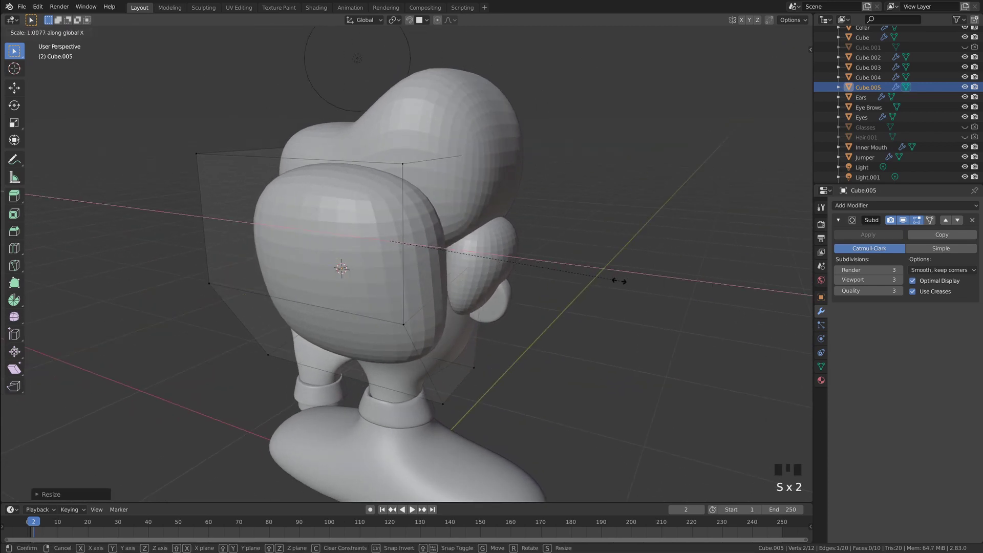
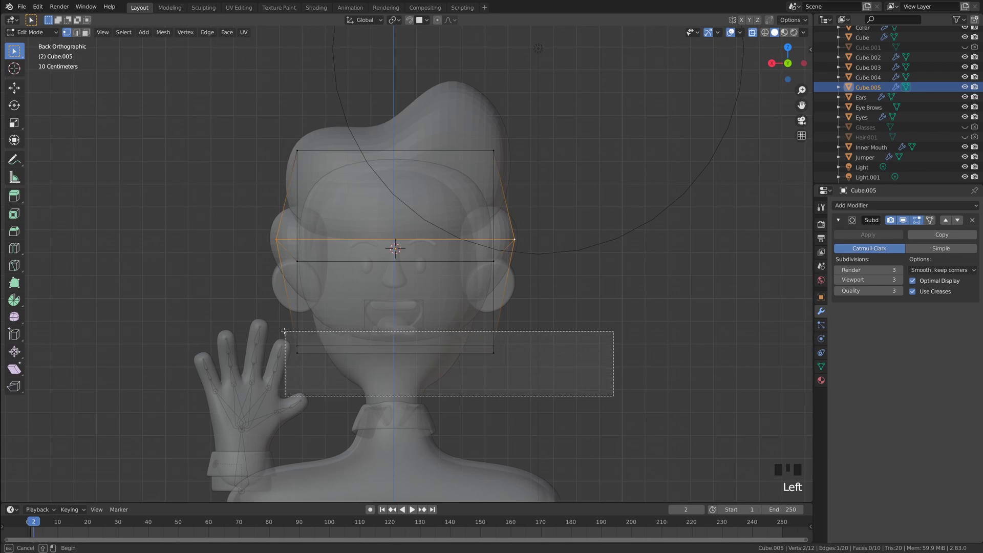
Step: Scale the bottom vertices of the back hair so it tapers toward the nape, then leave Edit Mode
scroll(up, 3)
key(s)
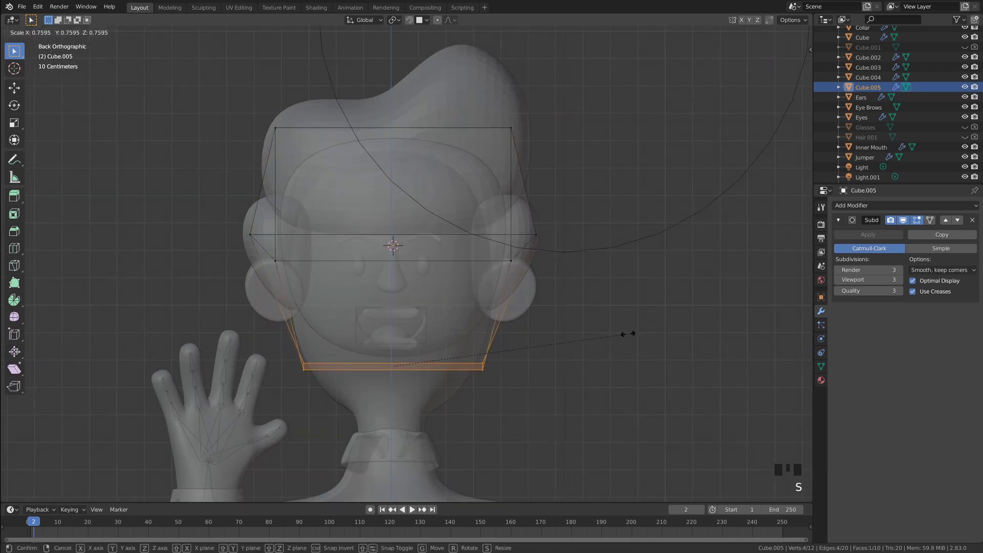
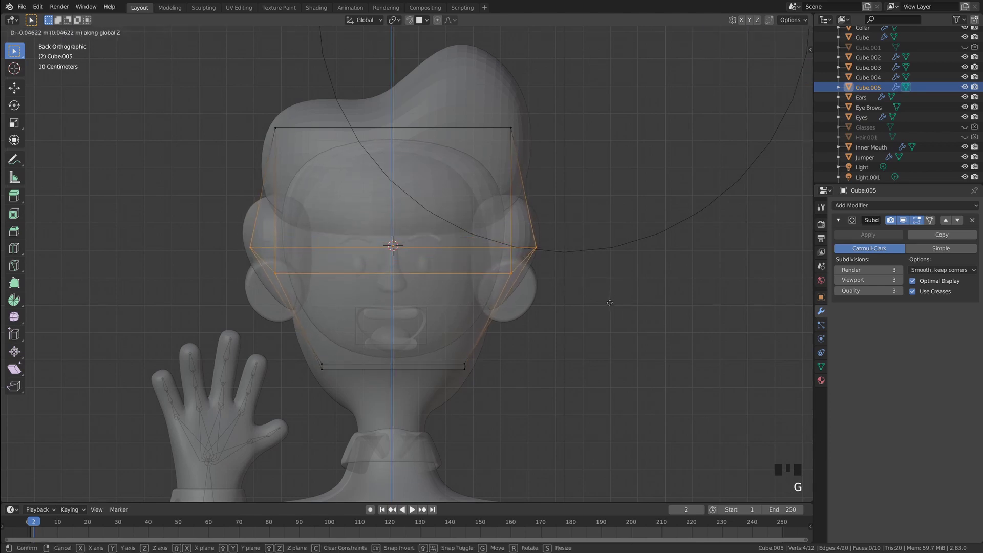
key(Tab)
key(alt+z)
Step: Orbit around the head to inspect the finished quiff, side tufts and back hair
click(612, 304)
drag(591, 316, 529, 317)
scroll(down, 3)
drag(437, 342, 403, 342)
scroll(down, 3)
drag(480, 323, 488, 275)
scroll(up, 3)
drag(479, 275, 457, 278)
scroll(down, 3)
drag(454, 278, 497, 258)
scroll(up, 3)
drag(498, 252, 424, 273)
scroll(up, 3)
drag(431, 267, 422, 231)
click(422, 232)
drag(422, 231, 557, 285)
click(557, 285)
Step: Orbit and zoom the viewport to frame the whole character before shading
right_click(557, 285)
click(383, 324)
drag(383, 323, 282, 301)
drag(282, 301, 375, 304)
scroll(down, 3)
click(538, 324)
drag(504, 318, 554, 288)
click(554, 287)
drag(478, 242, 493, 218)
scroll(up, 3)
drag(493, 216, 490, 212)
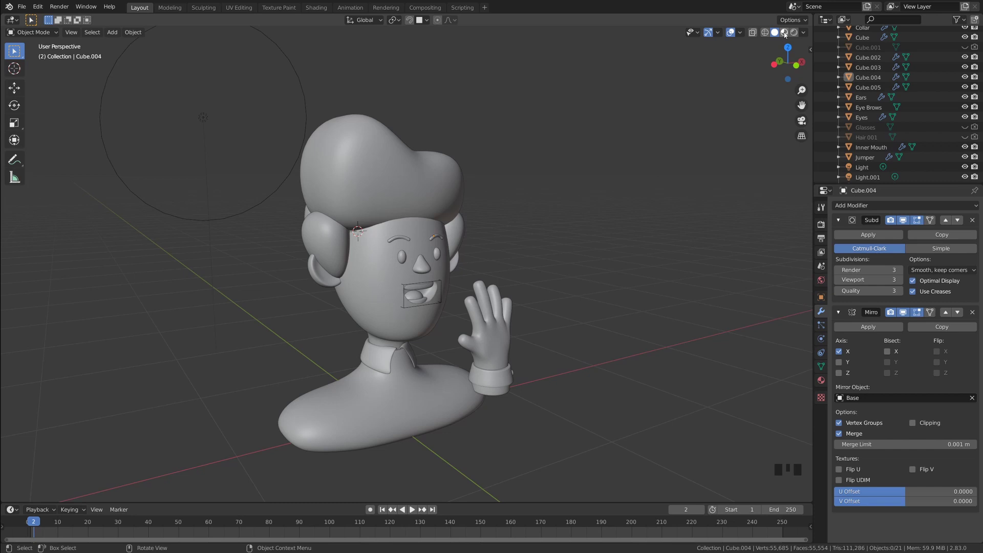
Step: Switch to Material Preview shading so the hair, skin and jumper show their colours
click(787, 35)
drag(576, 235, 582, 228)
scroll(up, 3)
drag(570, 230, 652, 257)
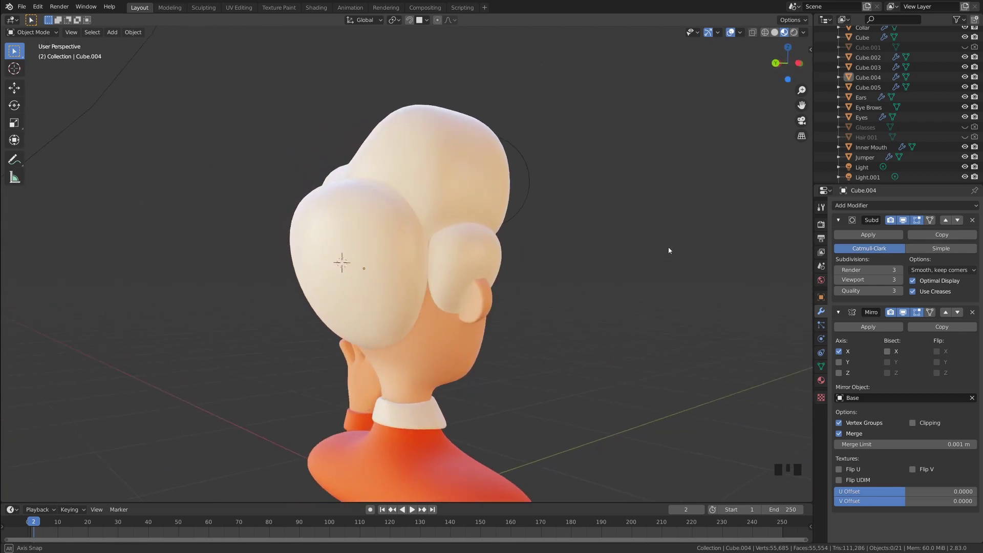
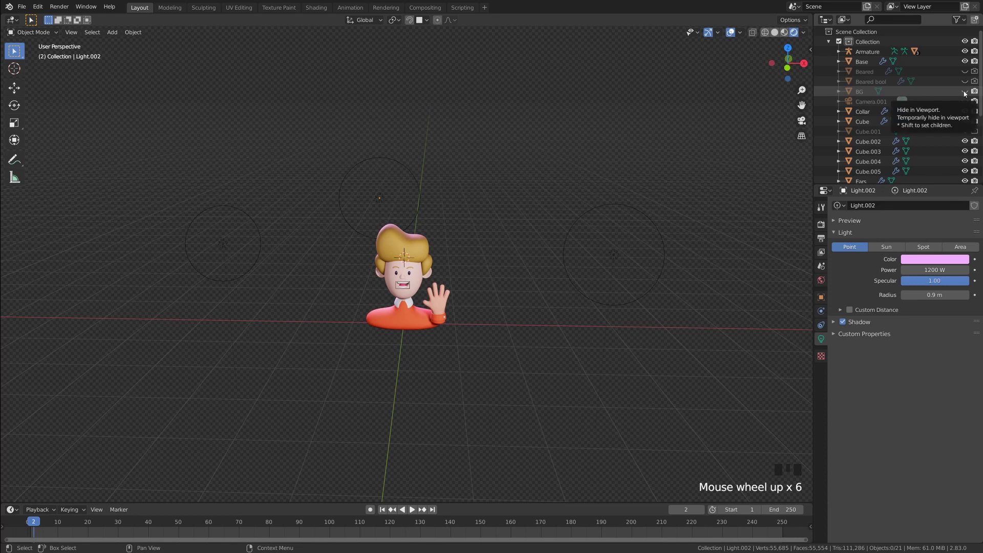
Step: Unhide the BG backdrop and Camera.001 in the Outliner and look at them in the viewport
click(967, 92)
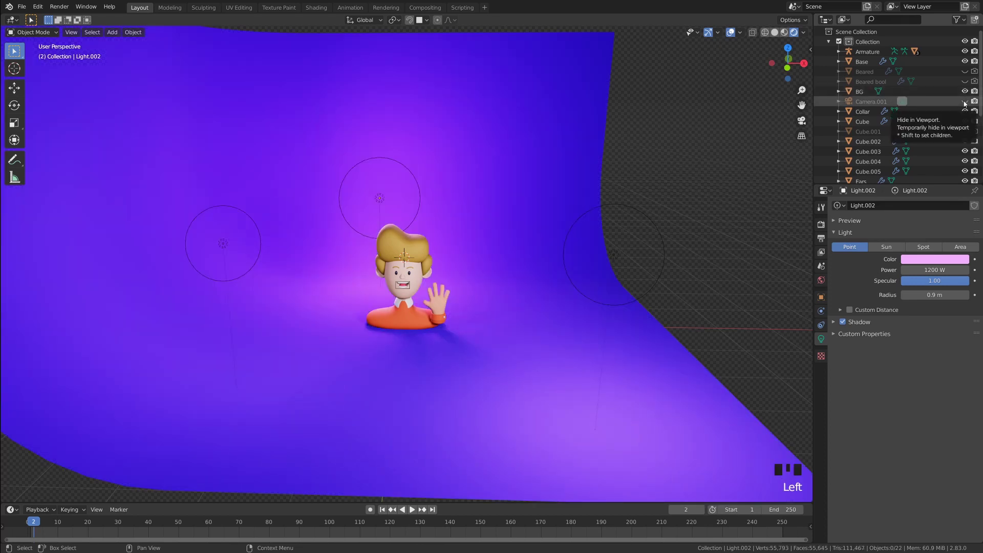
click(966, 102)
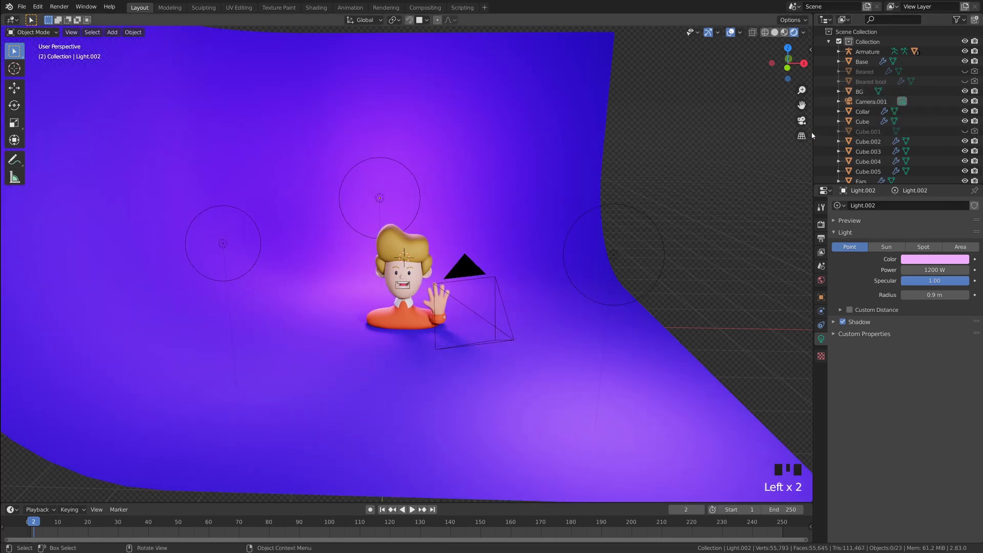
middle_click(716, 140)
scroll(up, 3)
drag(803, 124, 802, 125)
scroll(down, 3)
scroll(up, 3)
scroll(up, 3)
Step: View the character through the camera against the purple backdrop and bring up the render settings
click(827, 225)
scroll(up, 3)
scroll(down, 3)
click(828, 241)
scroll(down, 3)
scroll(up, 3)
scroll(down, 3)
scroll(up, 3)
scroll(down, 3)
click(825, 228)
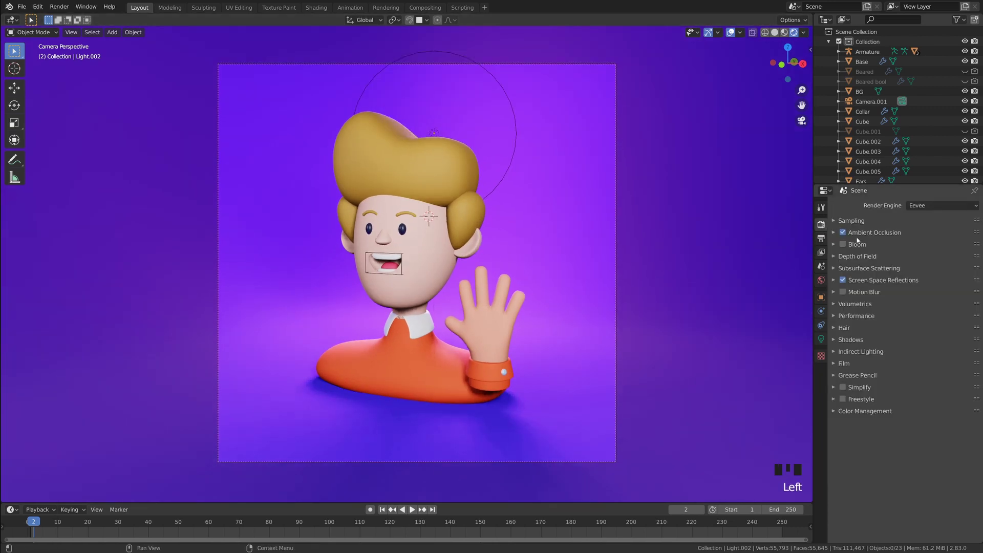